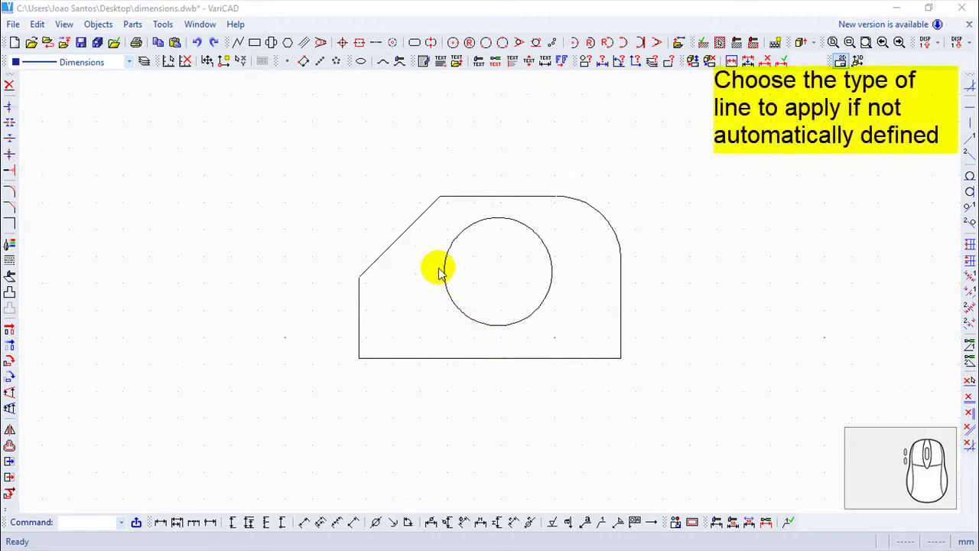
# Begin the Vertical command from Objects > Draw > Single Dimensions
pyautogui.click(101, 30)
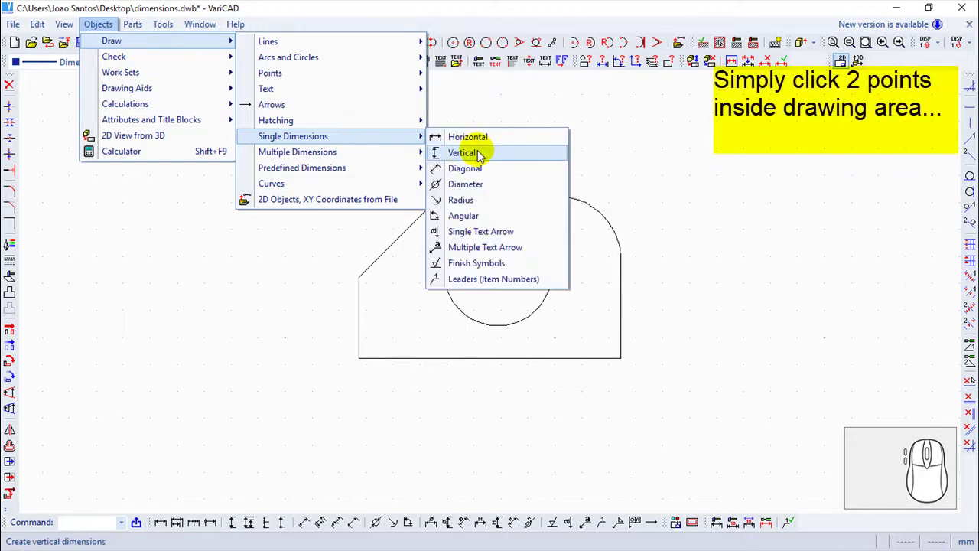
# Start the 30.031 vertical dimension, anchoring its first point at the plate's bottom-left corner
pyautogui.click(483, 155)
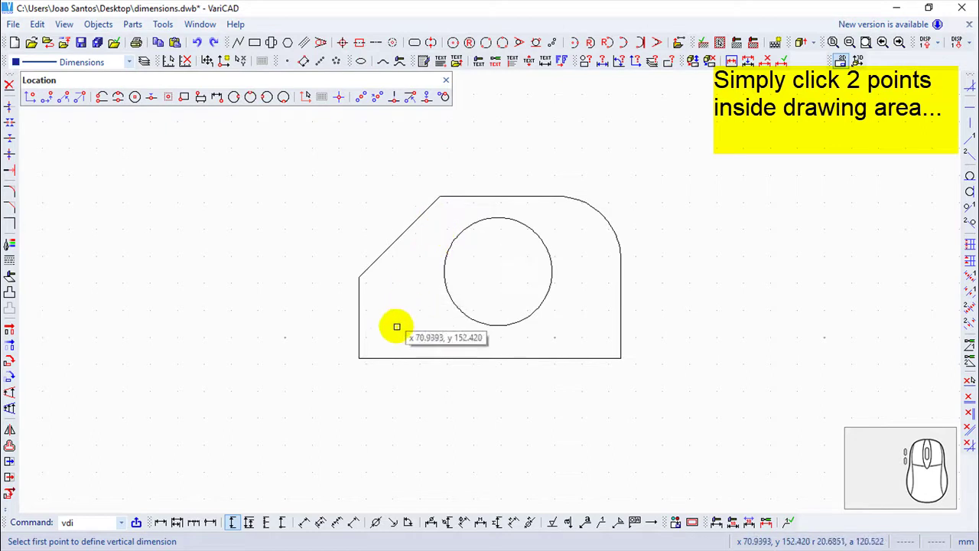
pyautogui.click(361, 337)
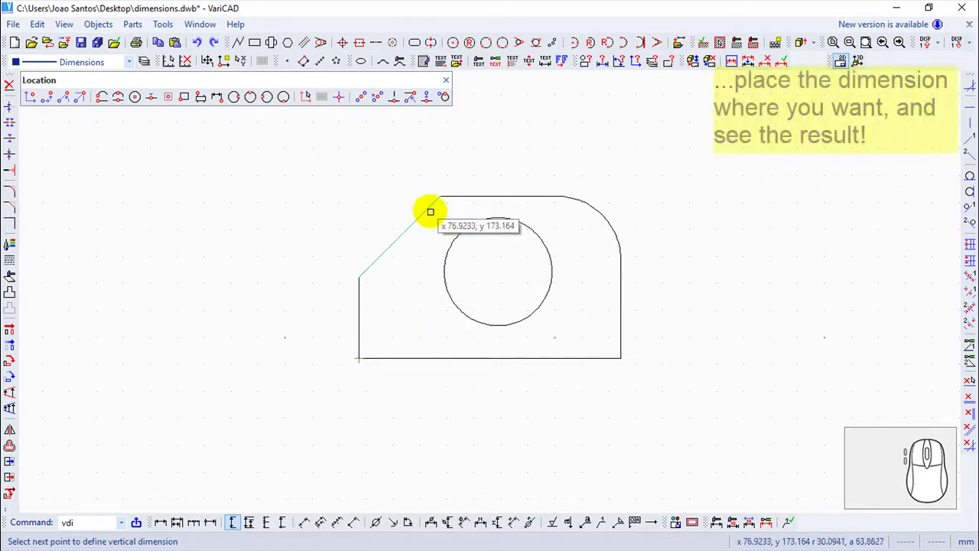